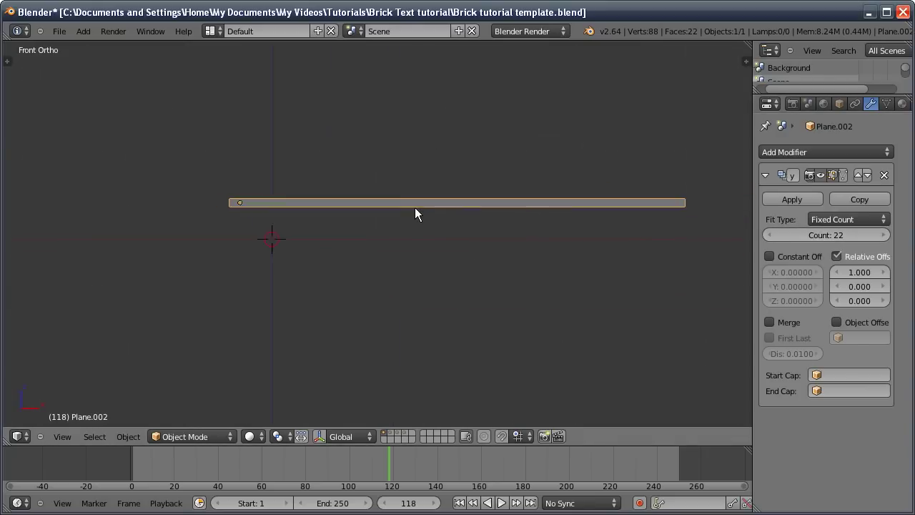
Set the Array modifier's Count to 31 for one long brick row
key(s)
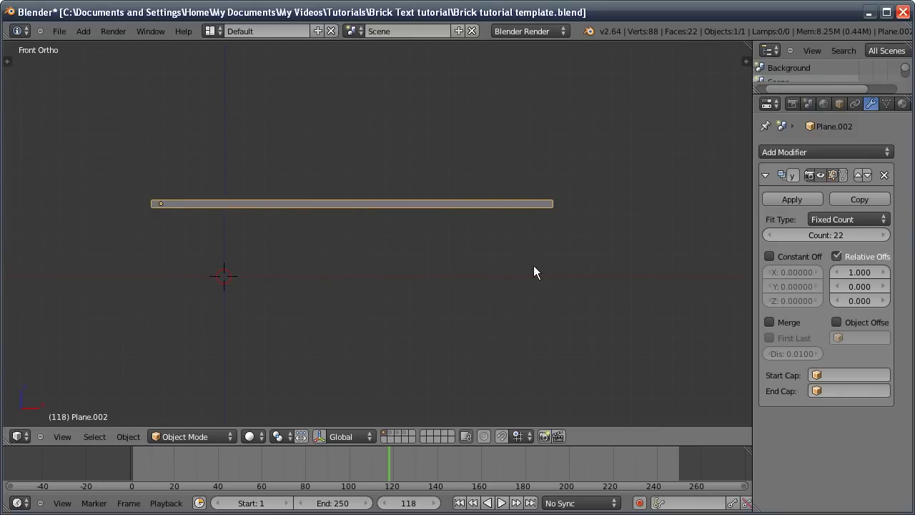
key(s)
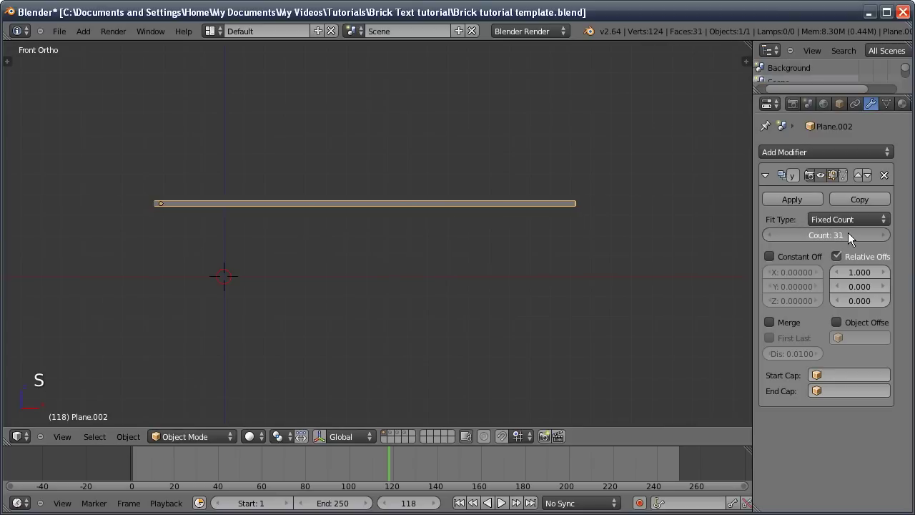
Give the second Array a relative Z offset of -1 and apply Location transforms
key(g)
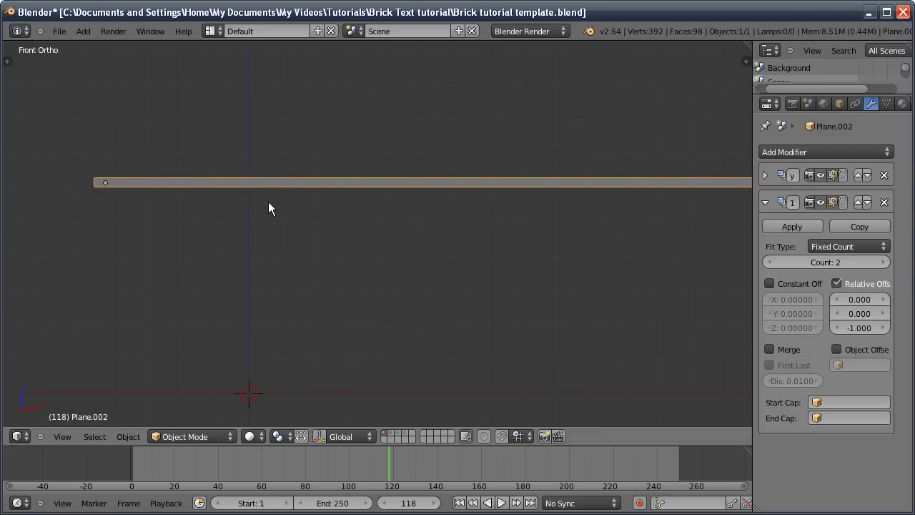
key(ctrl+a)
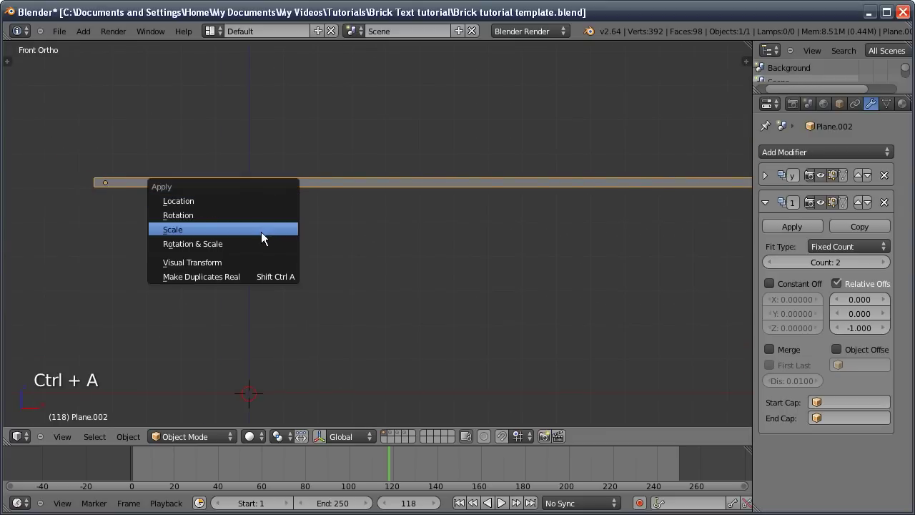
Add a third Array with Count 21 and Z offset -1, then set the first Array's Count to 49
key(z)
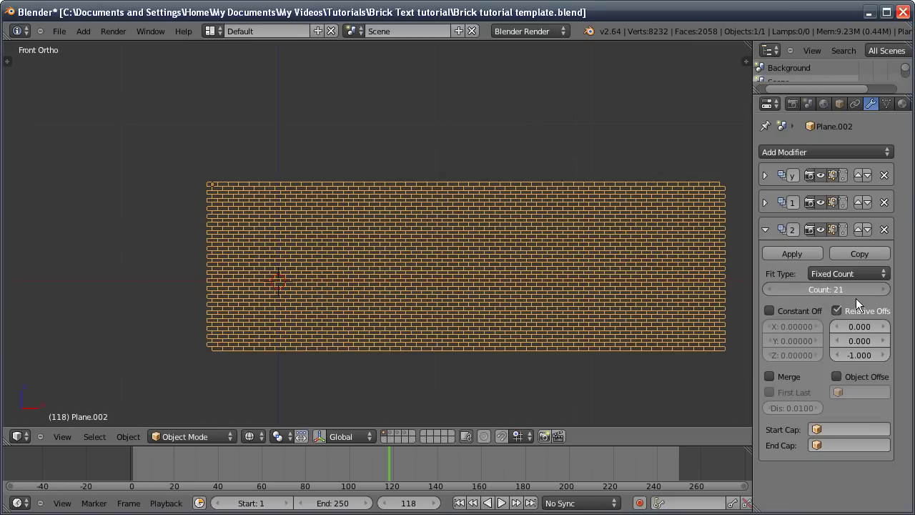
key(s)
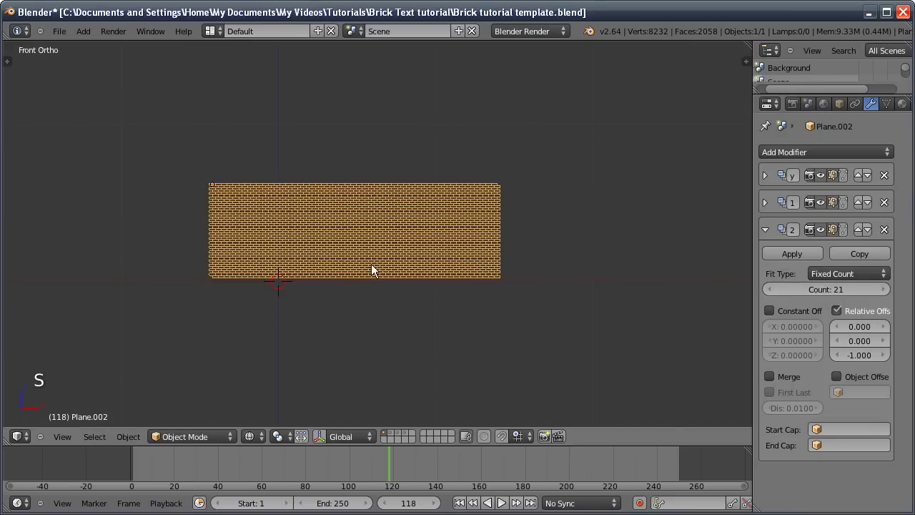
key(KP_0)
key(a)
key(s)
key(g)
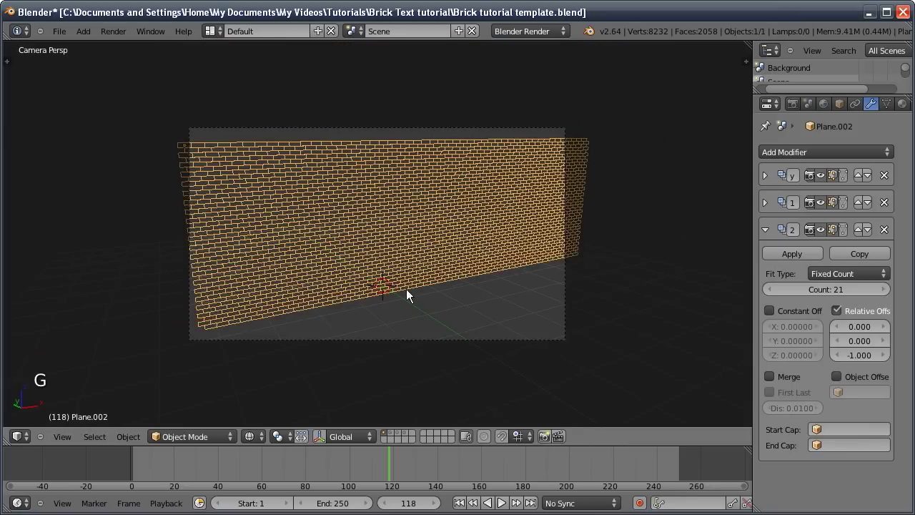
Apply all three Array modifiers so the wall becomes real mesh, checked from front view
key(KP_1)
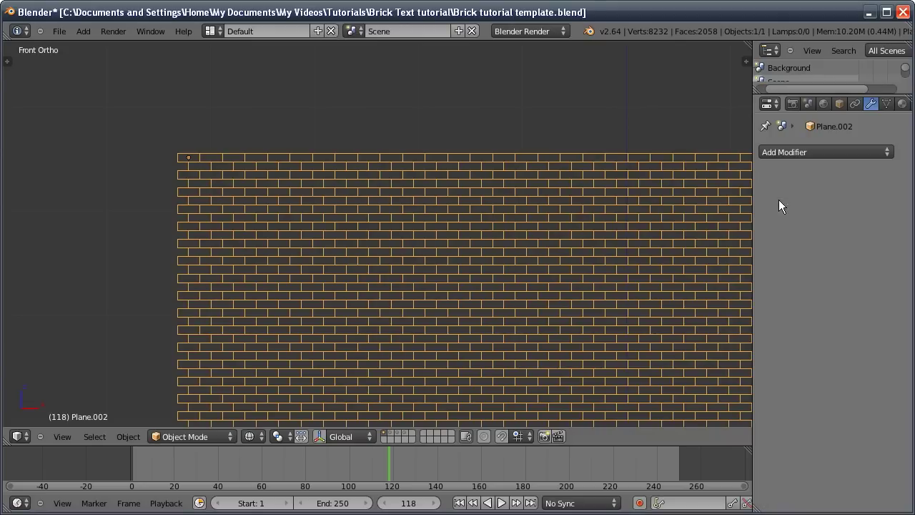
key(Tab)
key(Tab)
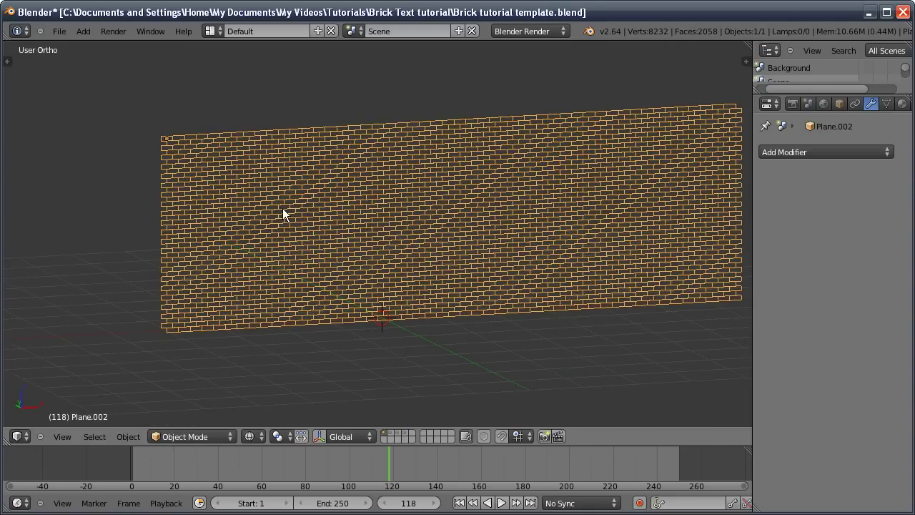
key(KP_1)
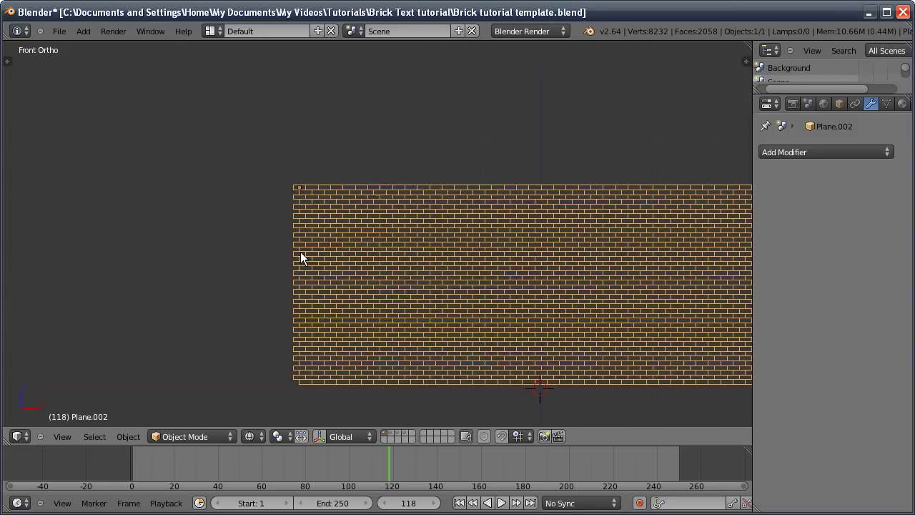
Separate one brick face into its own object Plane.003 and return to Object Mode
key(Tab)
key(ctrl+Tab)
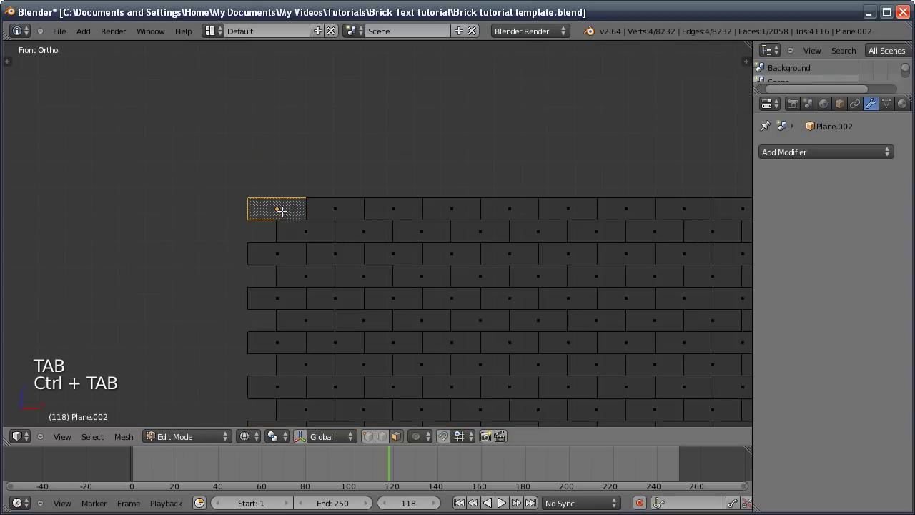
key(shift+d)
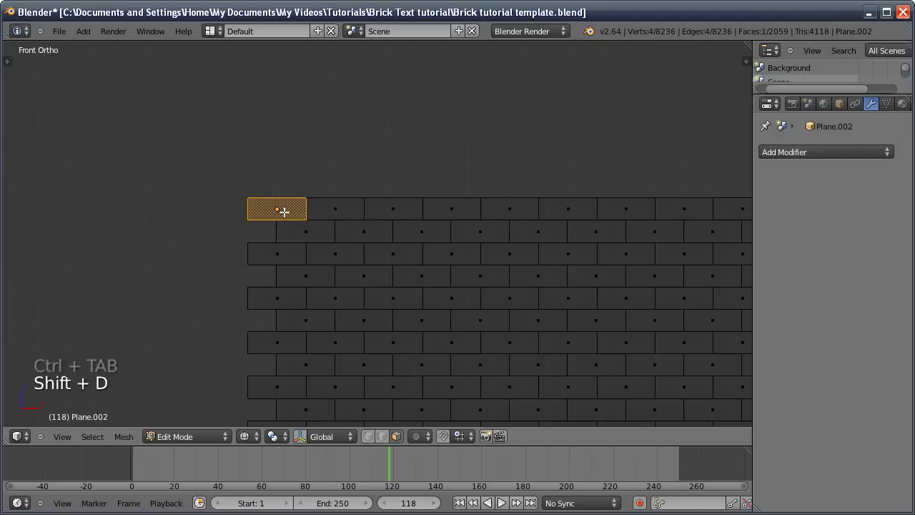
key(p)
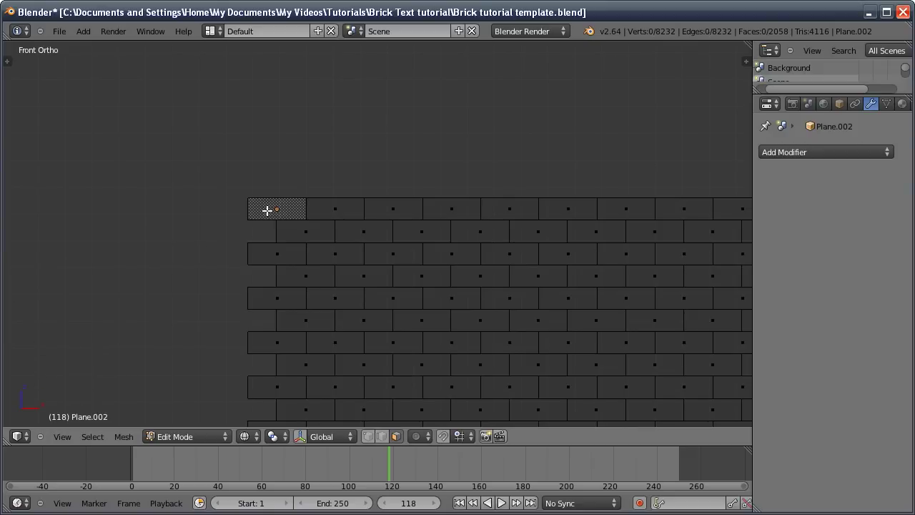
key(Tab)
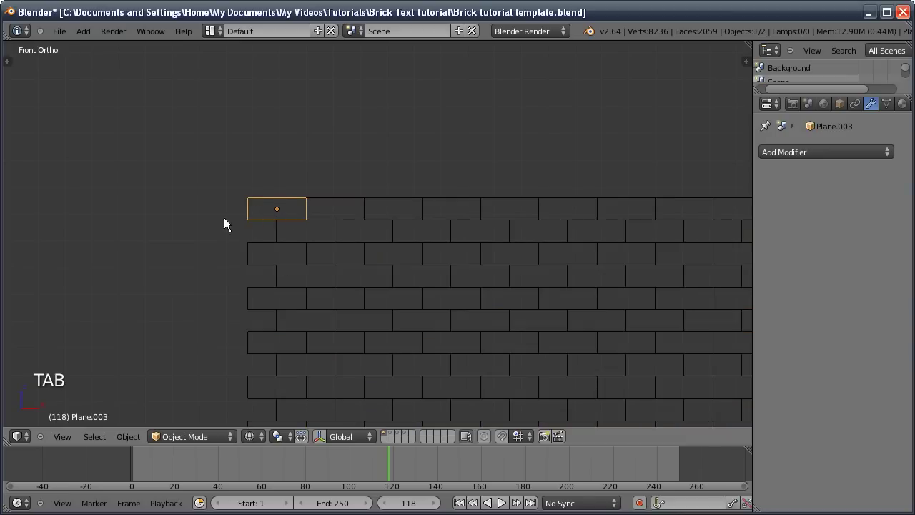
Extrude the whole face of Plane.003 to give the brick depth
key(g)
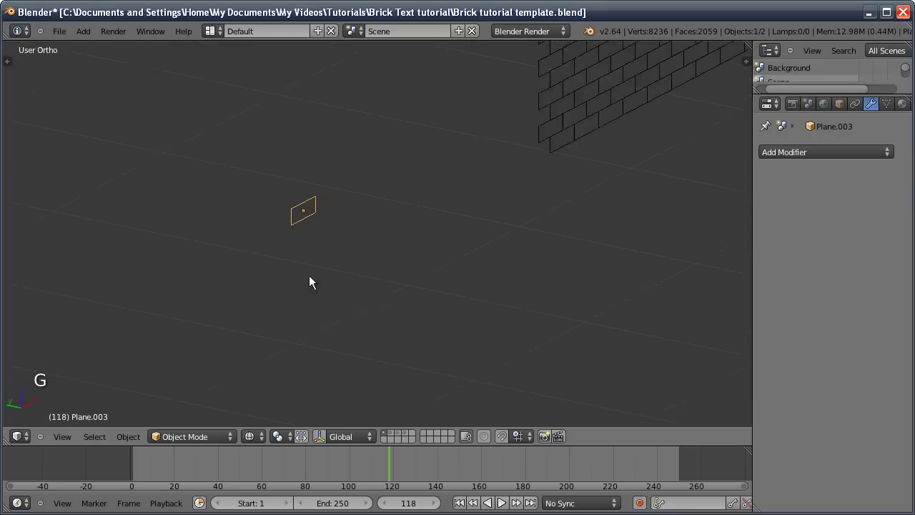
key(Tab)
key(e)
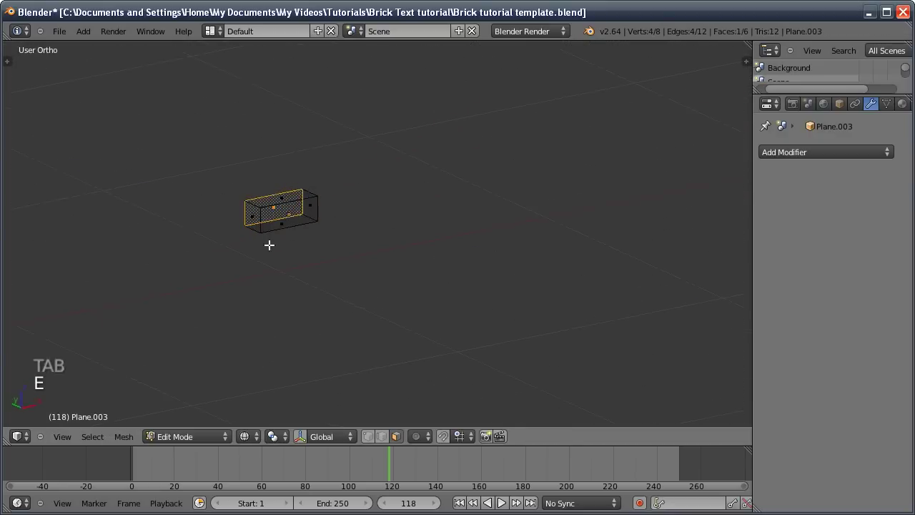
key(Tab)
key(r)
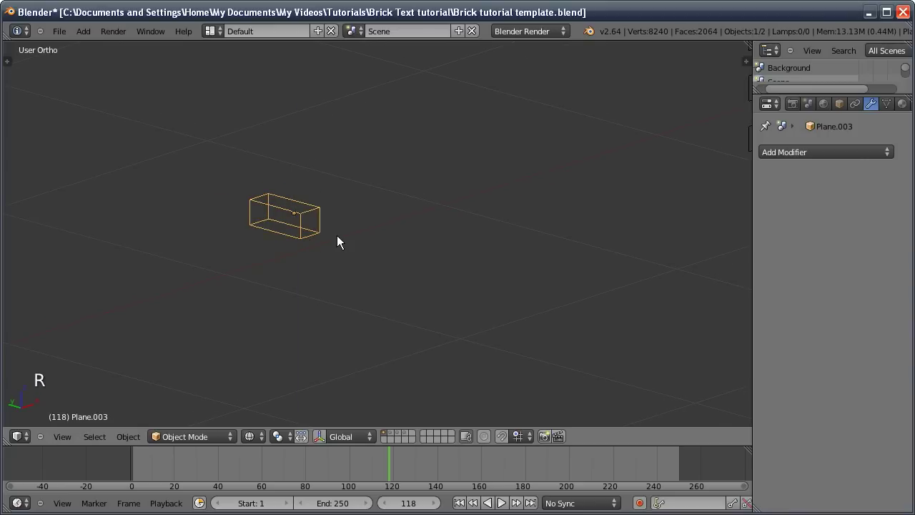
Frame the brick in view and apply its transforms
key(ctrl+shift+alt+c)
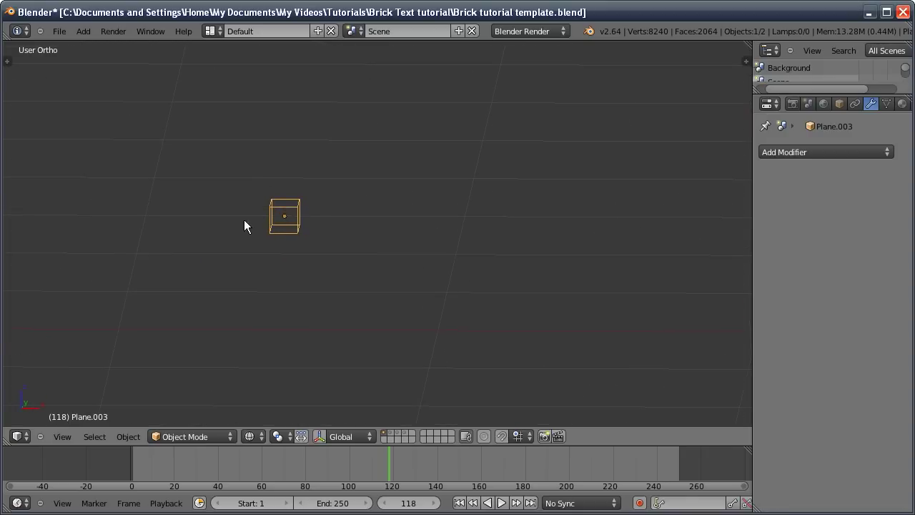
key(z)
key(s)
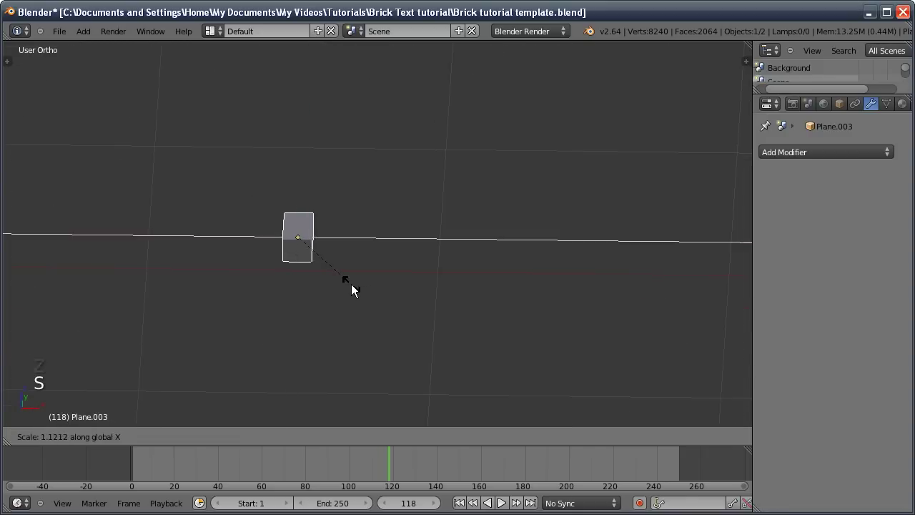
key(ctrl+a)
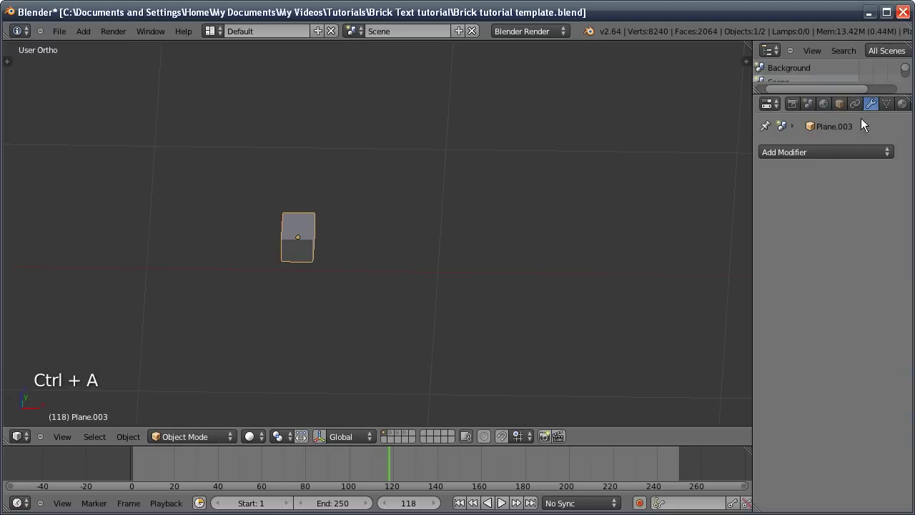
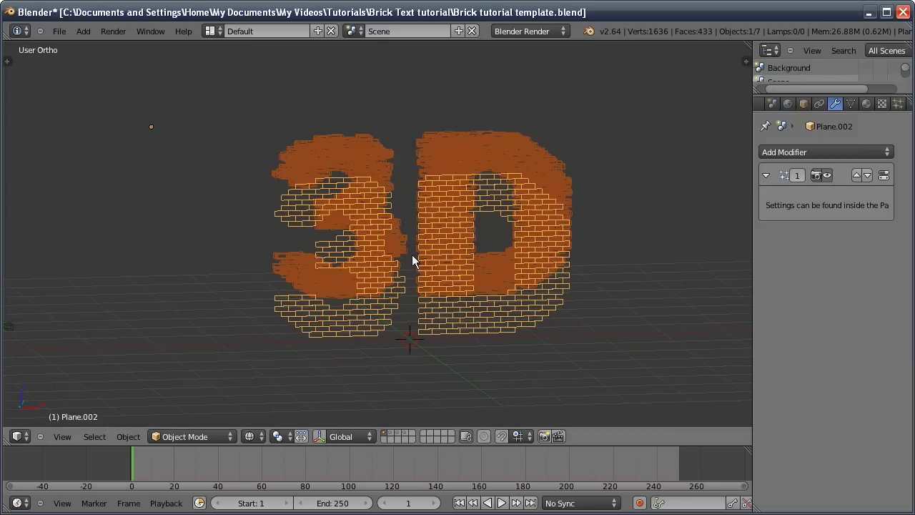
Switch viewport shading to show the brick colours and edit the text emitter mesh
key(z)
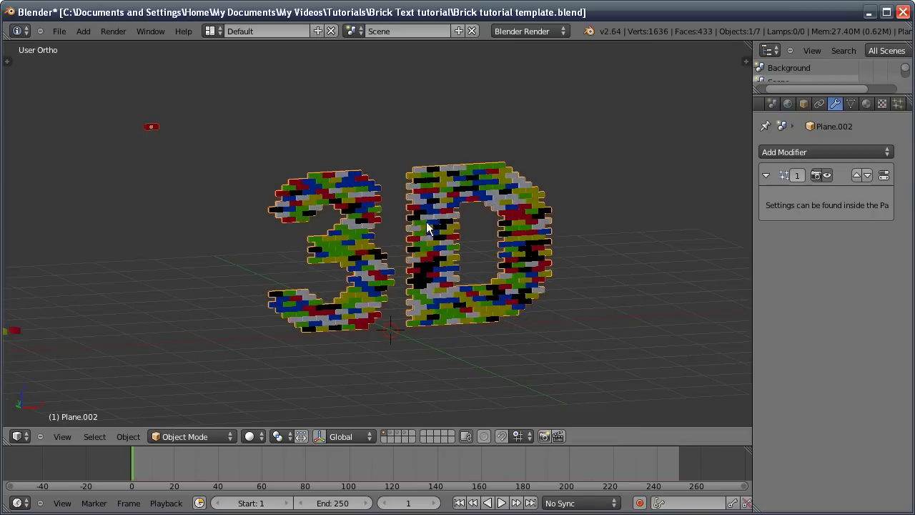
key(Tab)
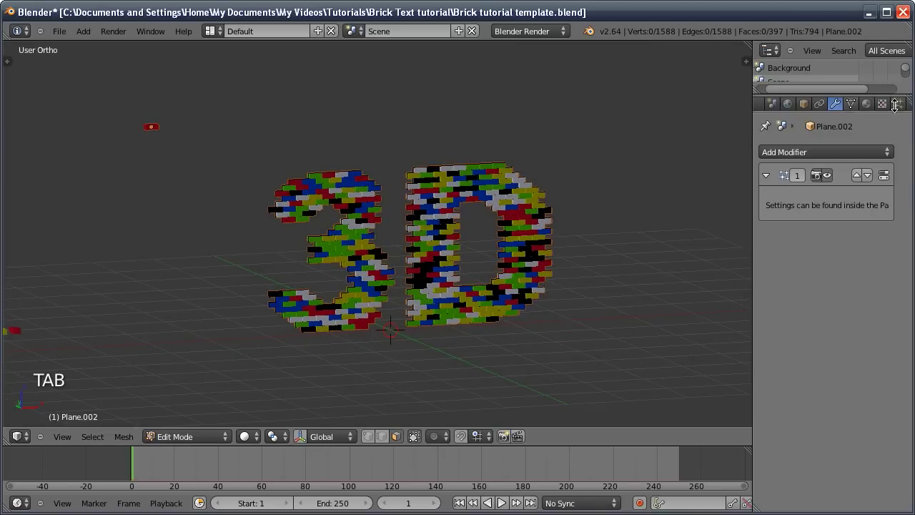